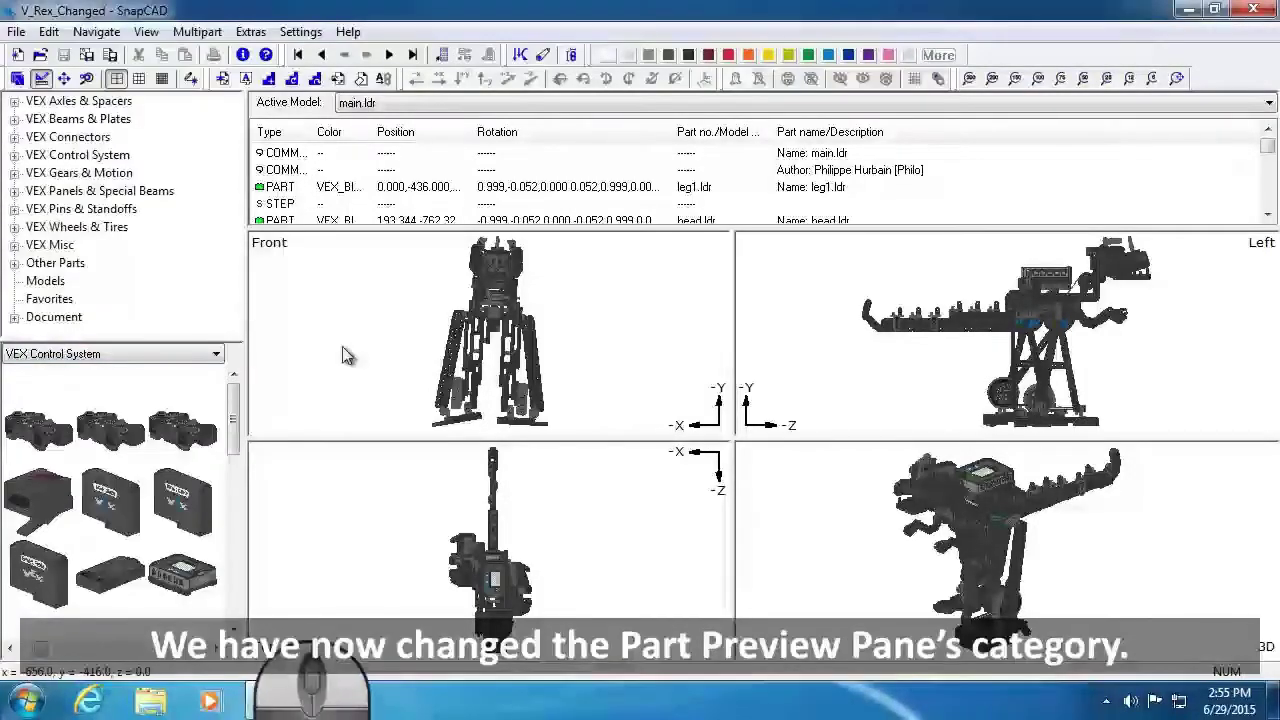
Place a VEX Controller part beside the V-Rex, to its left in the Front view.
left_click(351, 353)
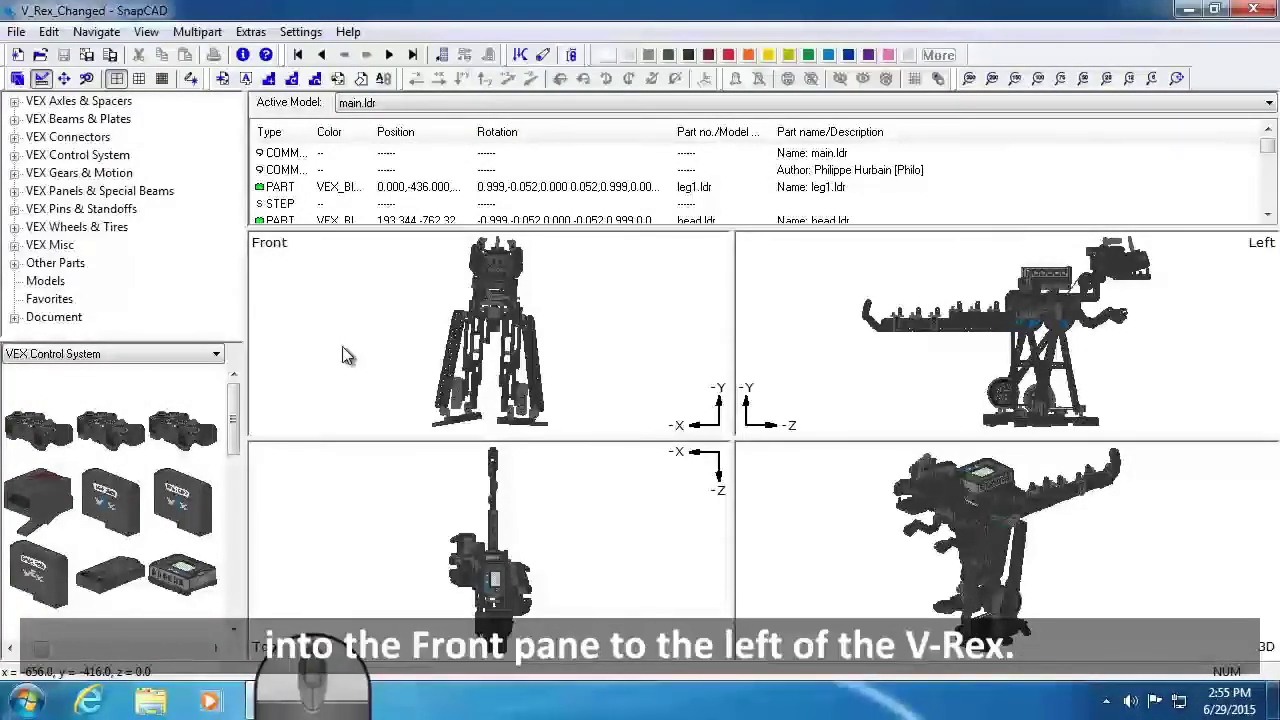
right_click(351, 353)
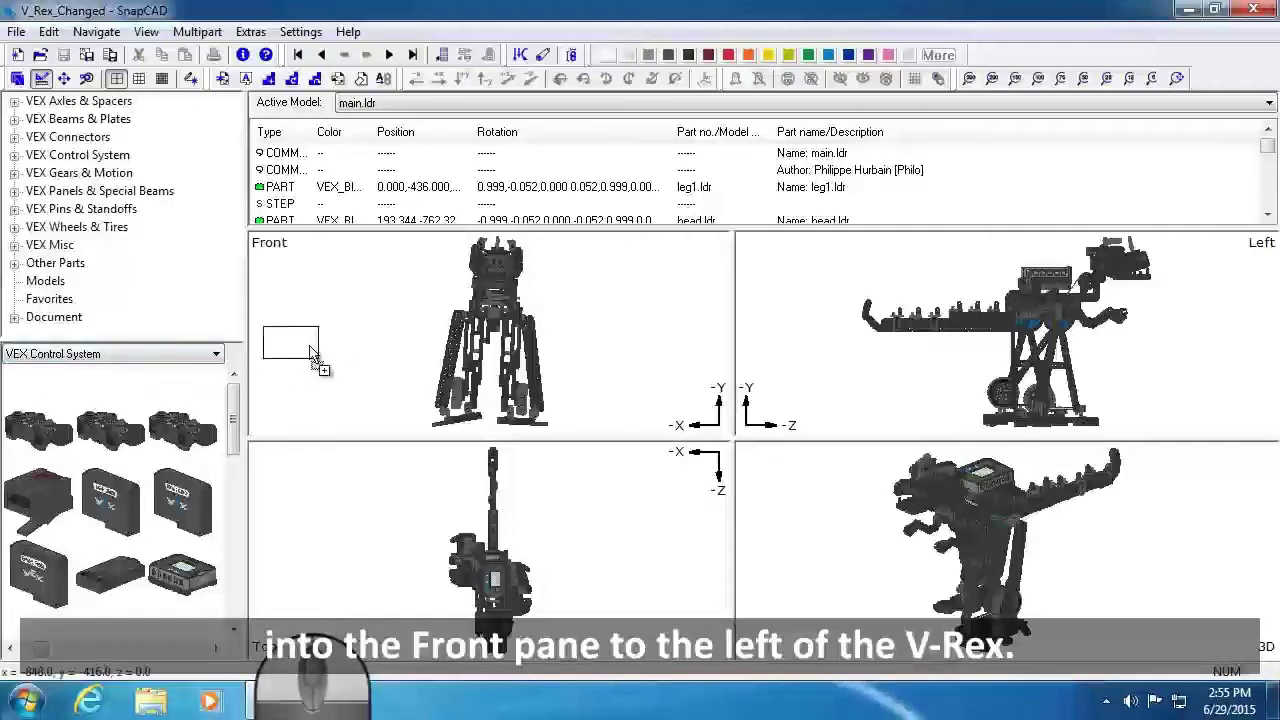
left_click(383, 327)
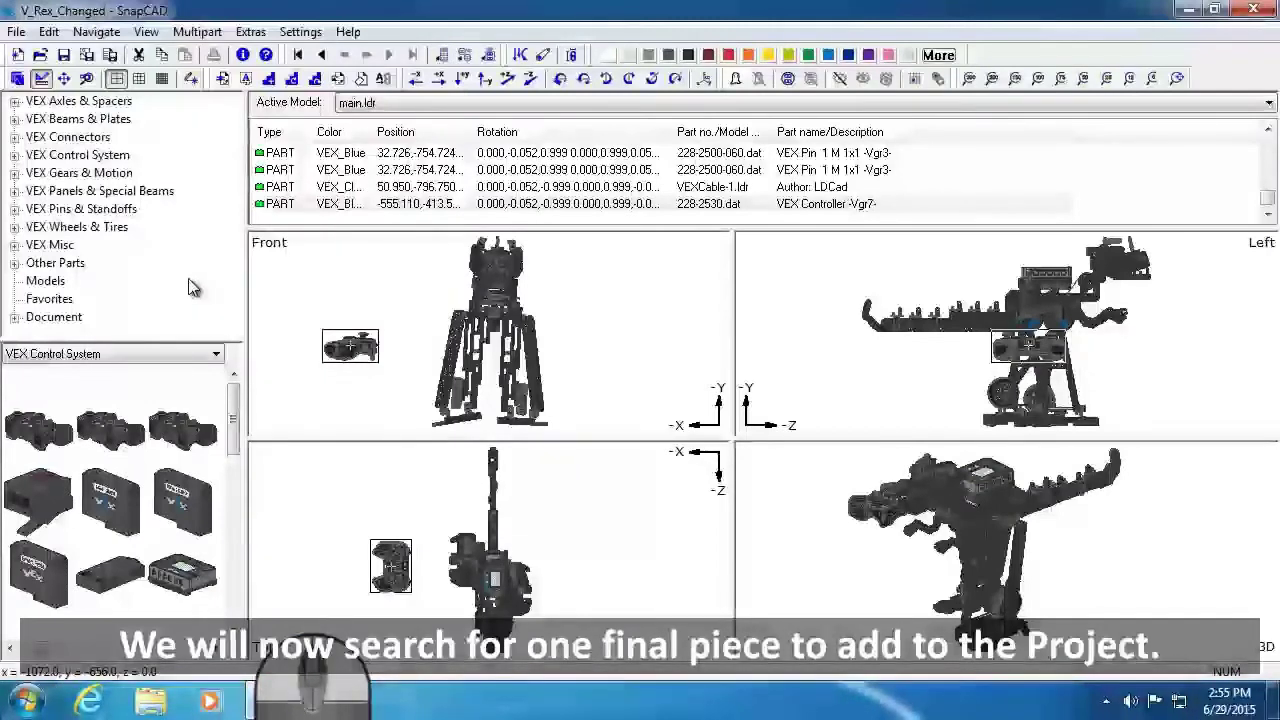
Start a part search by name for 'VEX Smart Cable 60' from the Parts Tree.
right_click(197, 285)
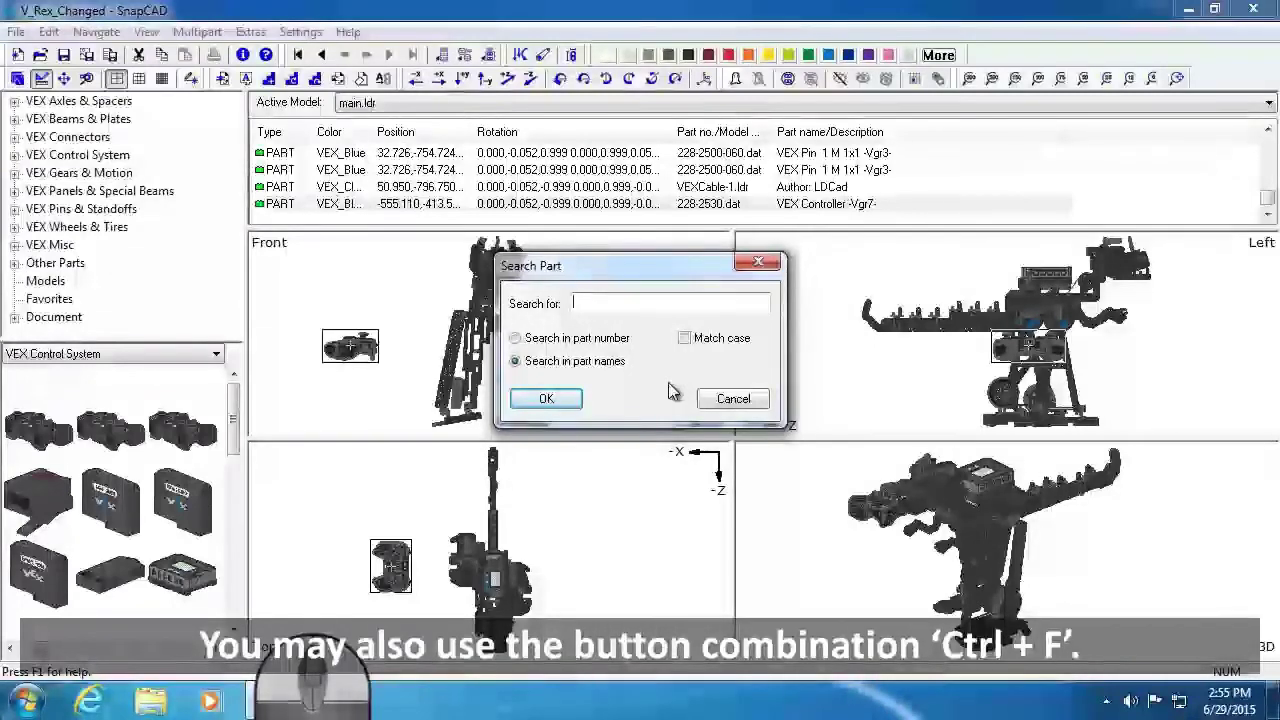
middle_click(677, 389)
left_click(677, 389)
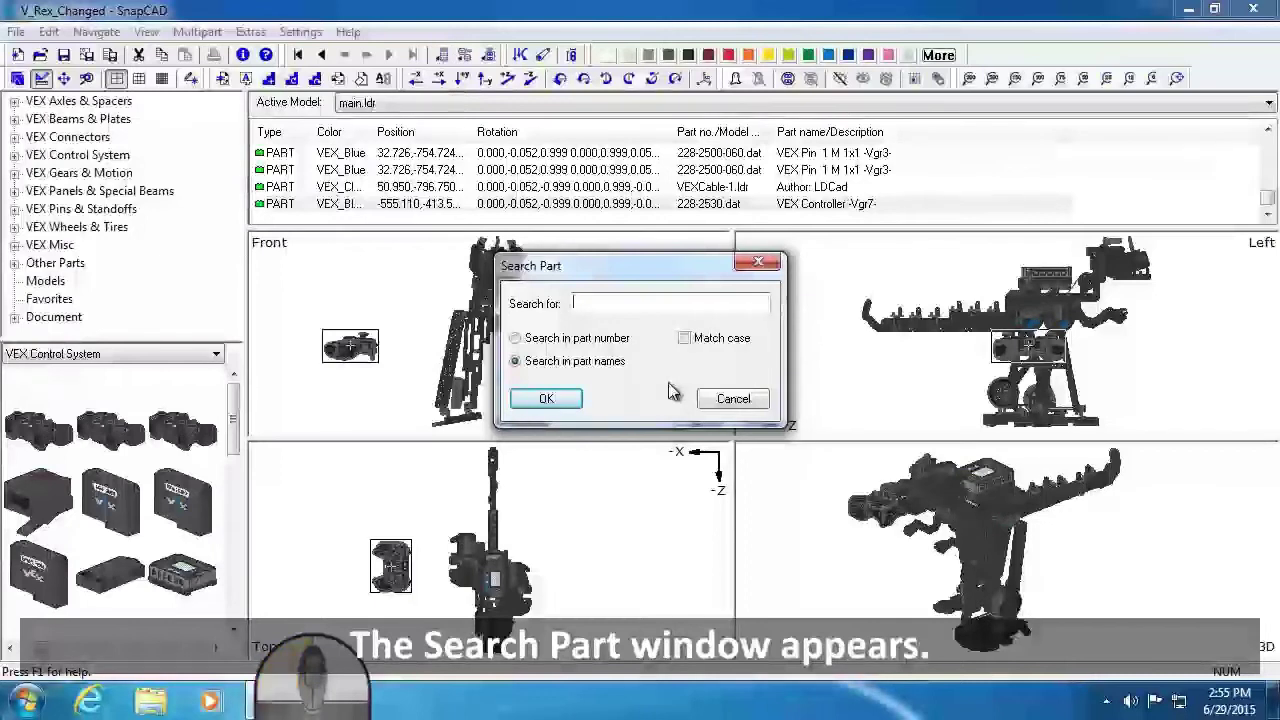
left_click(677, 389)
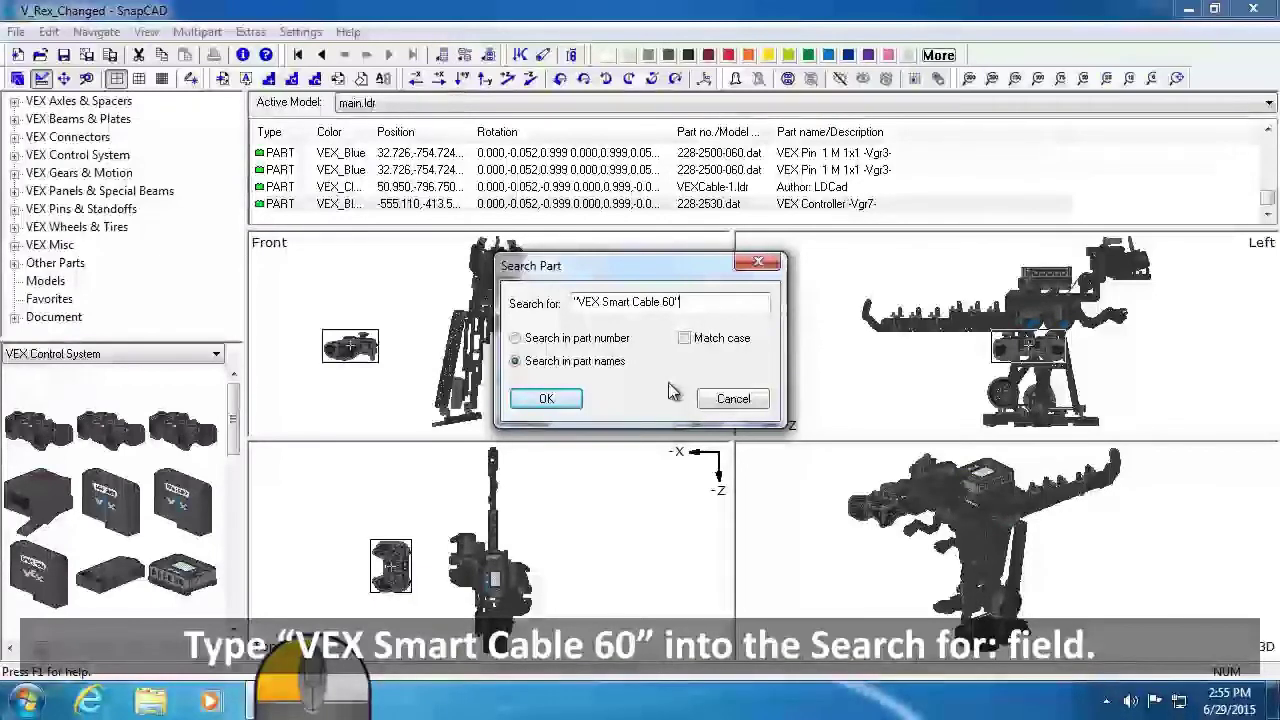
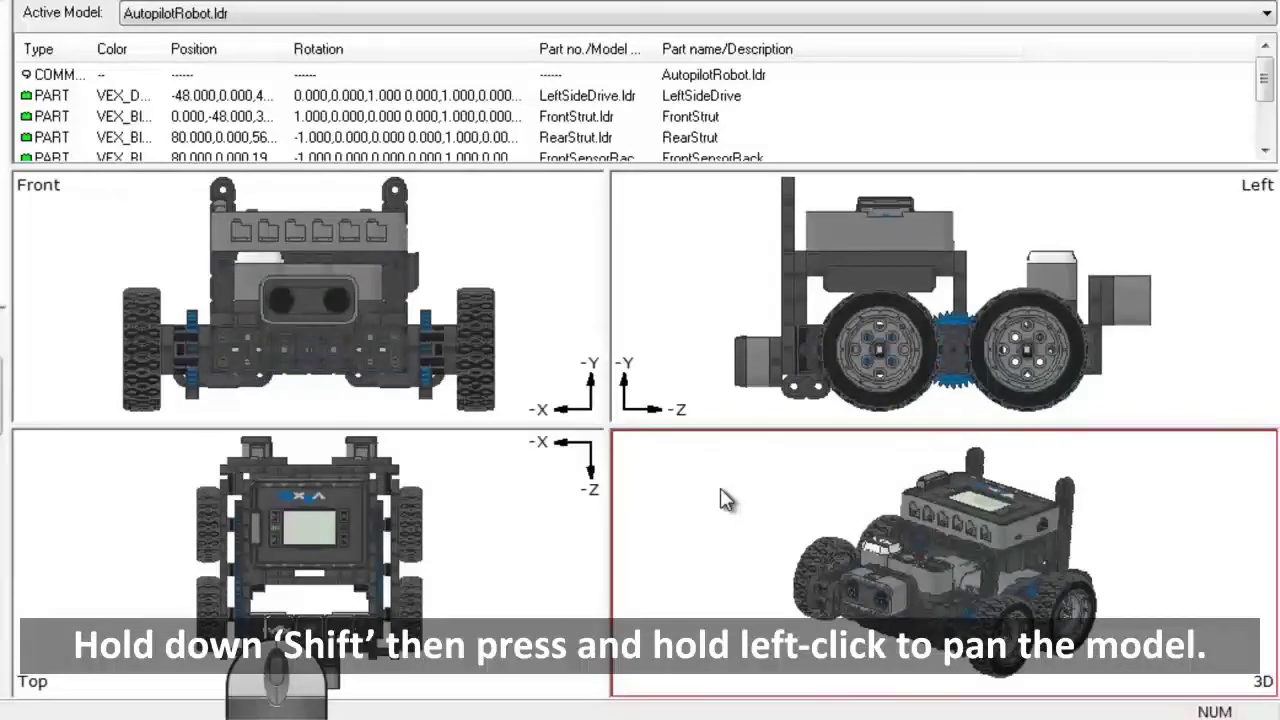
Pan the AutopilotRobot off-centre in the 3D, Front and Left views, then re-centre it in 3D.
left_click_drag(728, 491, 926, 497)
left_click_drag(920, 502, 624, 443)
left_click_drag(681, 324, 827, 348)
left_click(533, 282)
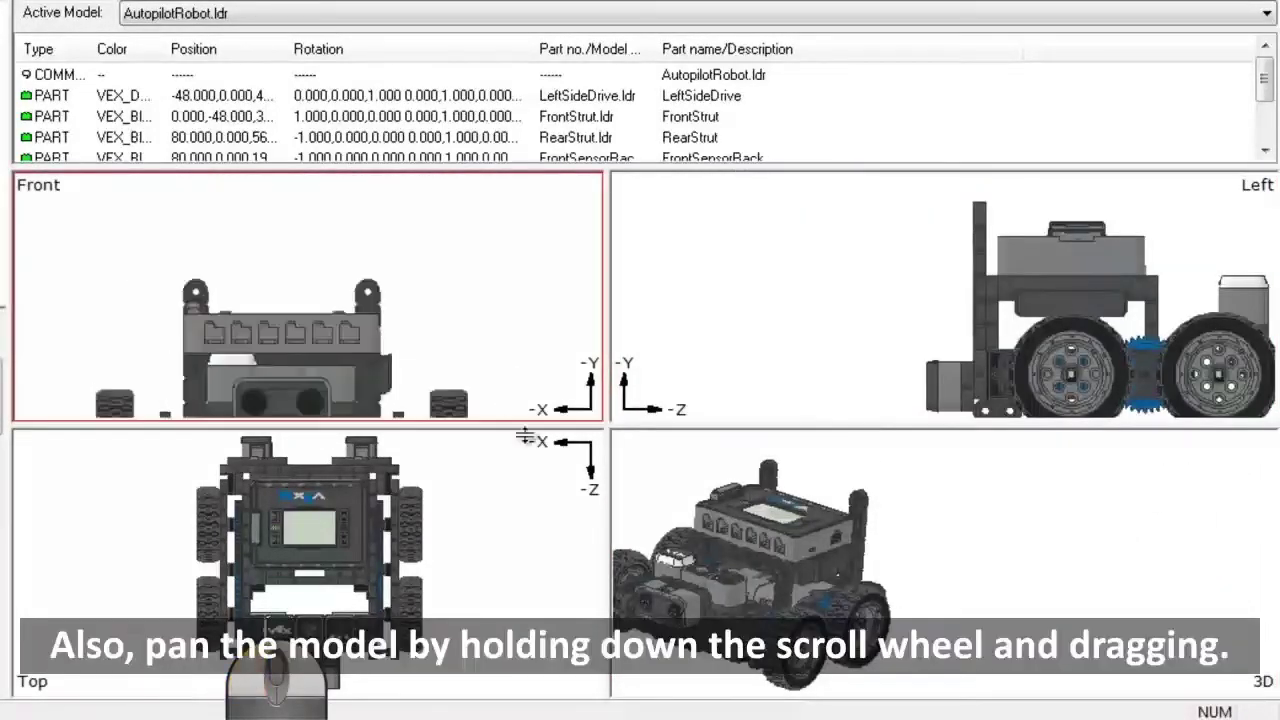
left_click(529, 512)
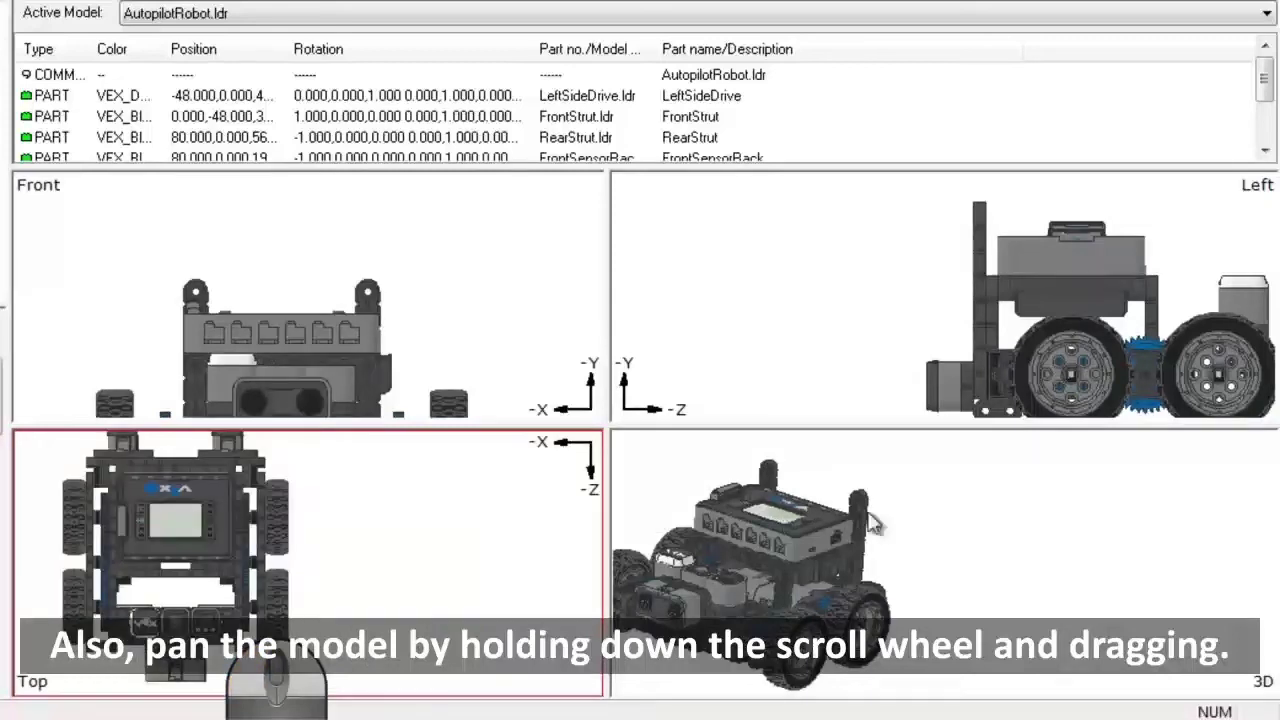
left_click_drag(900, 515, 1072, 509)
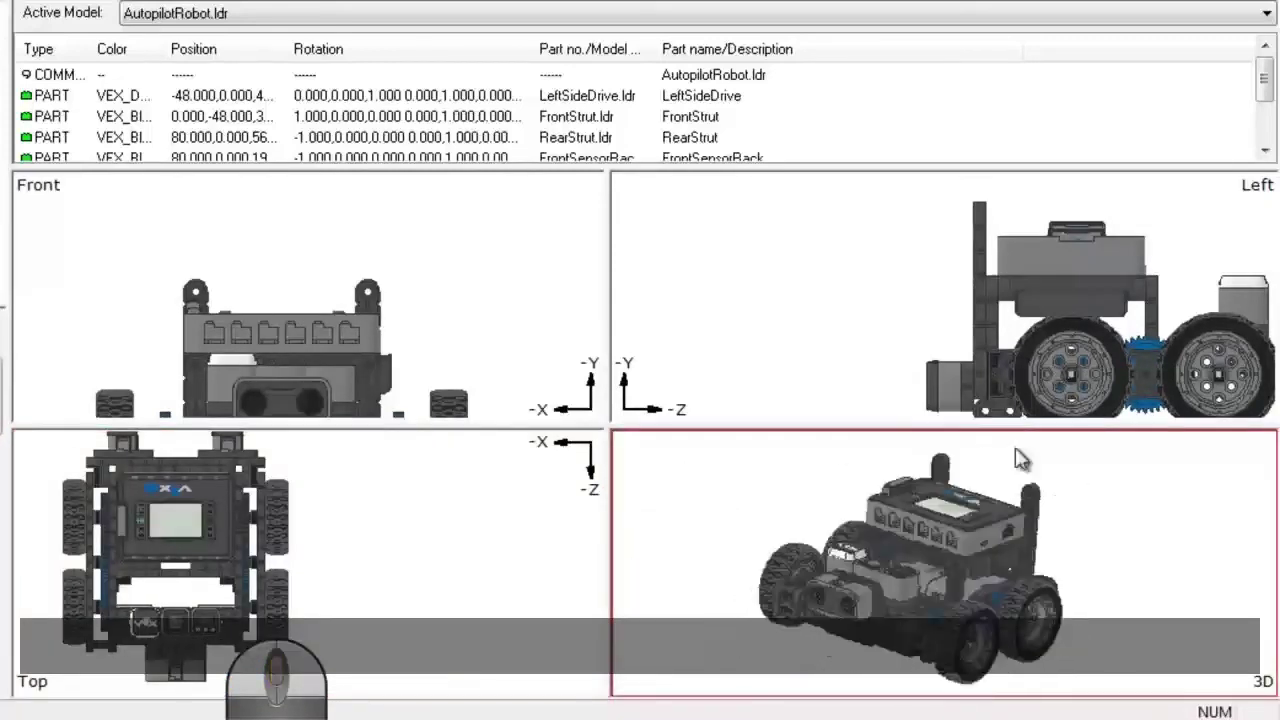
Pan the AutopilotRobot back toward the centre of the Left view.
left_click_drag(870, 324, 700, 306)
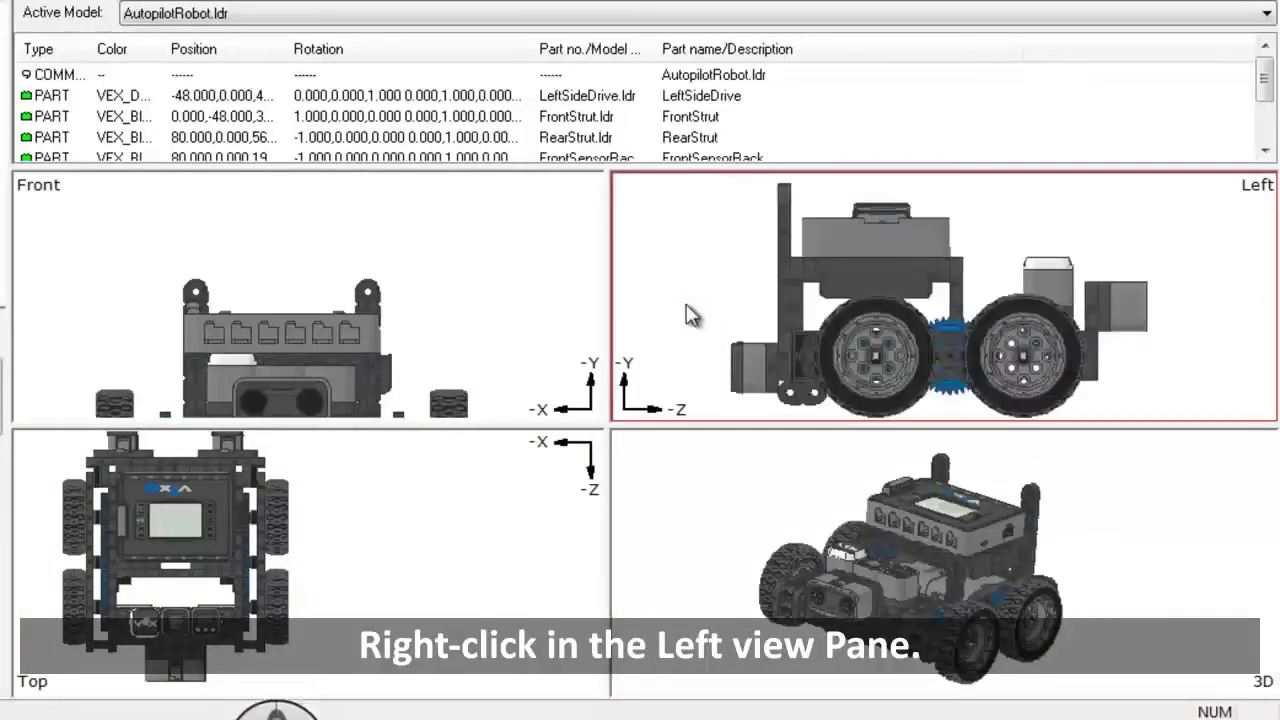
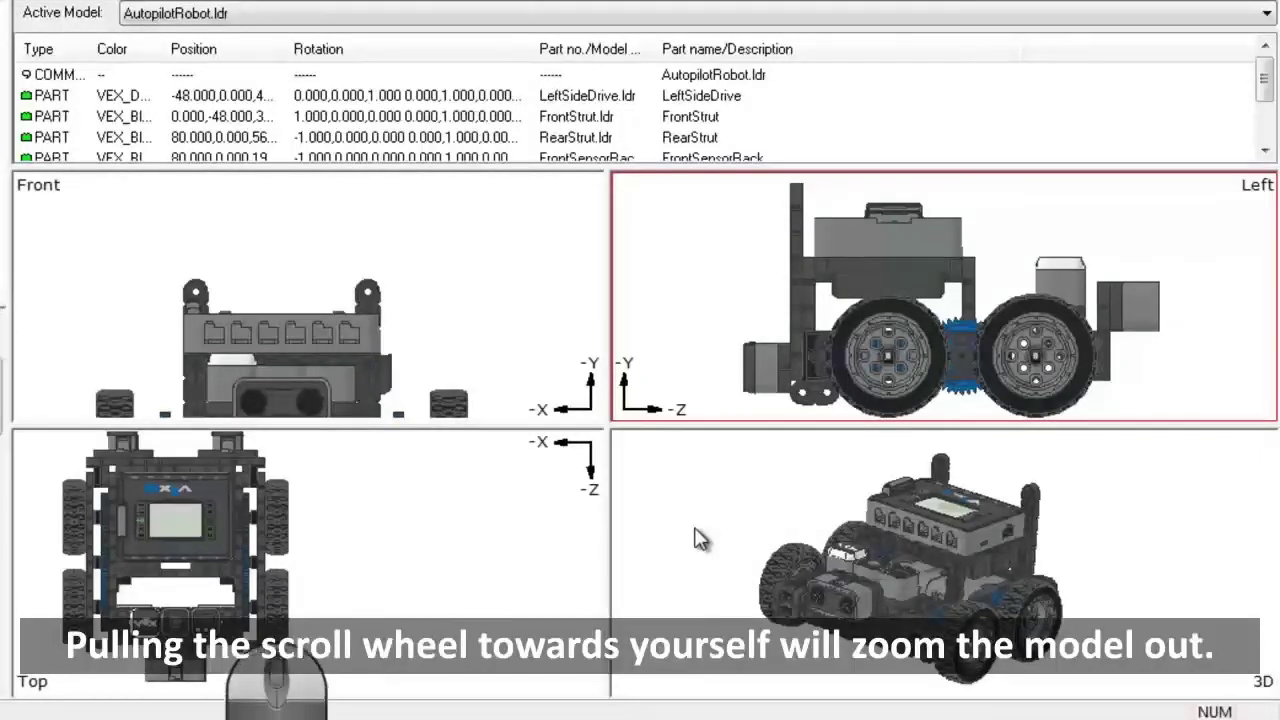
Zoom the Left view out and back in to its original size, leaving the 3D view active.
scroll("down", 3)
middle_click(702, 530)
scroll("down", 3)
scroll("down", 3)
scroll("up", 3)
left_click_drag(702, 530, 703, 530)
scroll("up", 3)
scroll("up", 3)
scroll("up", 3)
scroll("up", 3)
scroll("down", 3)
scroll("down", 3)
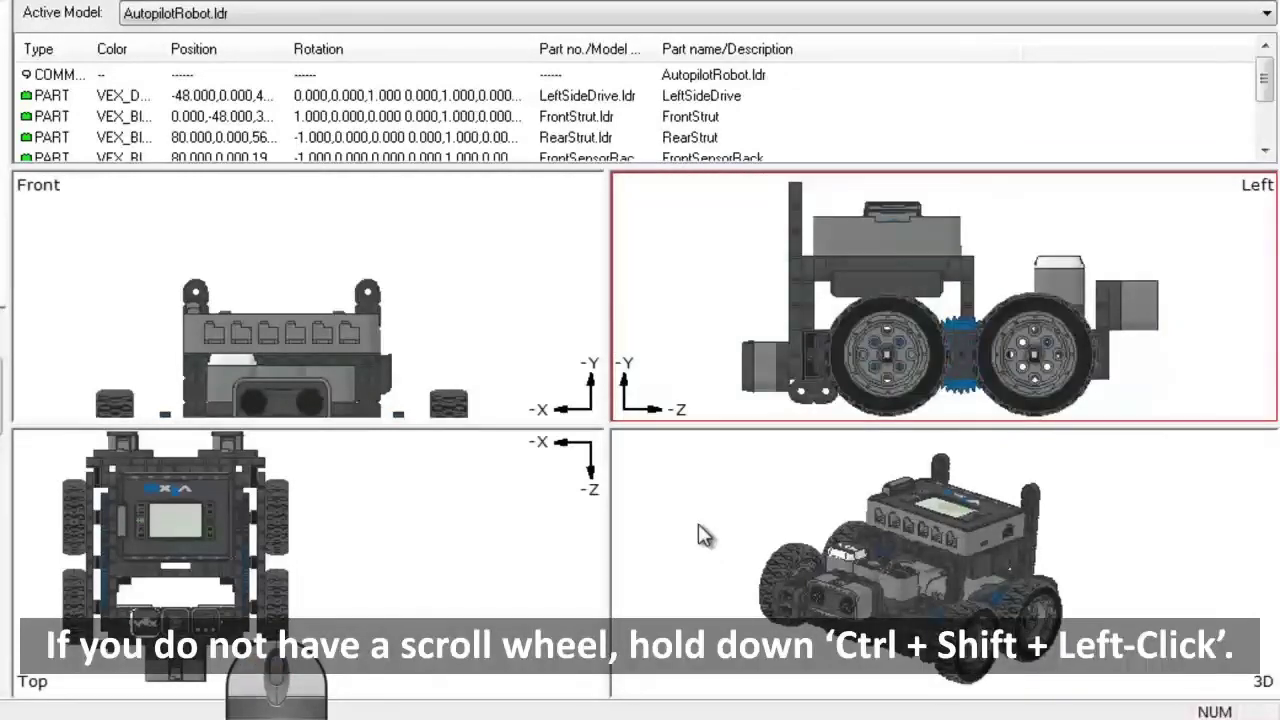
left_click(706, 526)
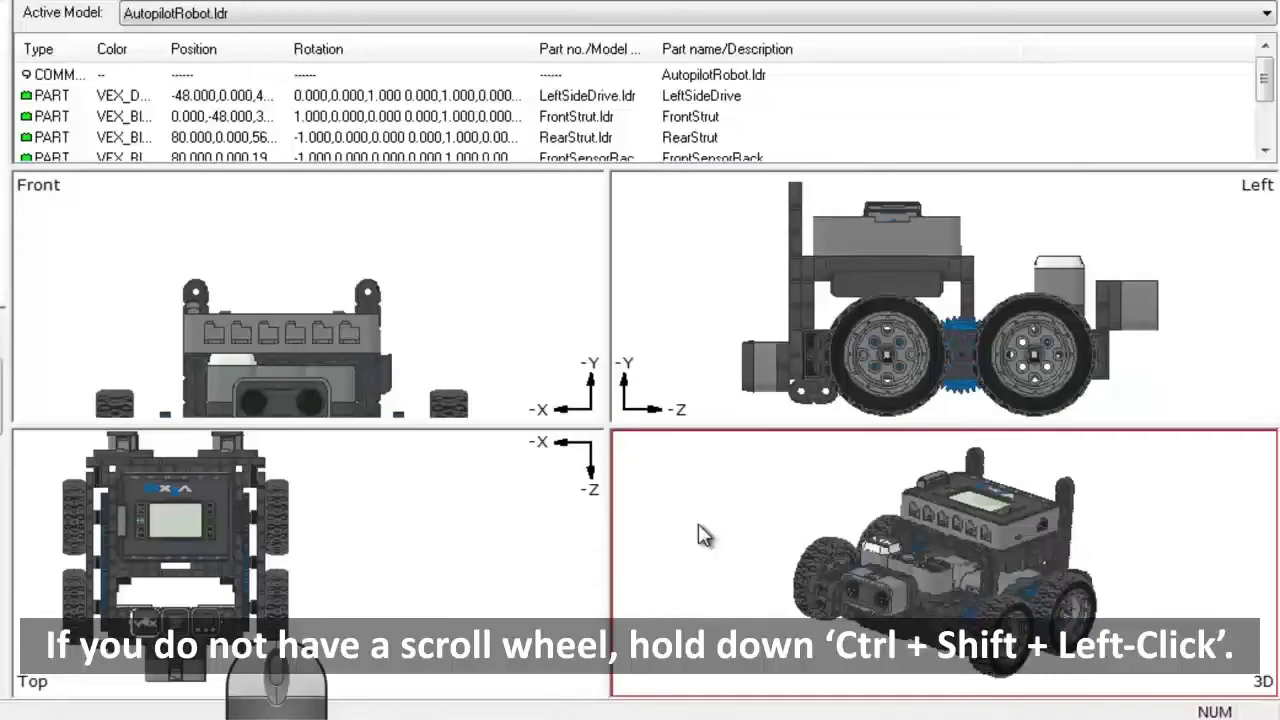